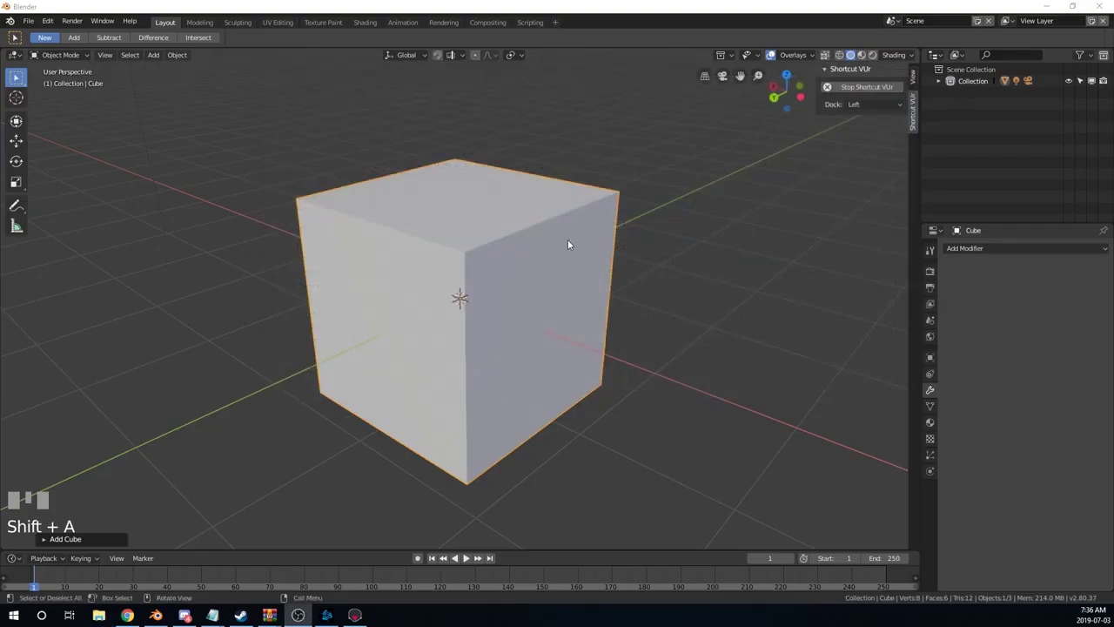
Roughen the block's upper edges and dab rock detail onto its faces with the Orb Rock Detail brush.
scroll("down", 3)
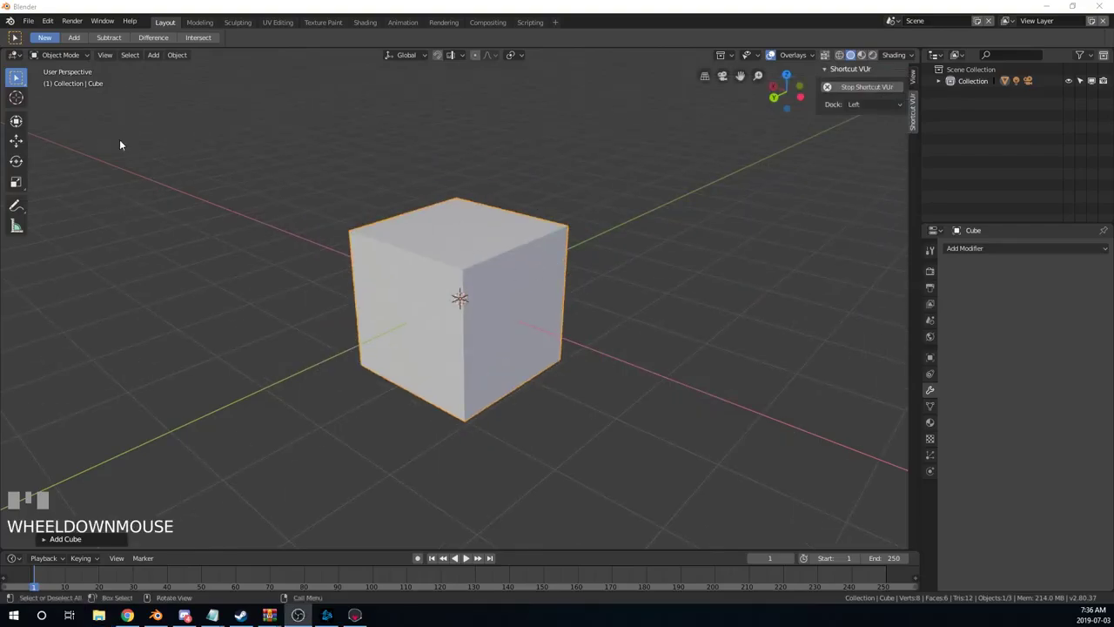
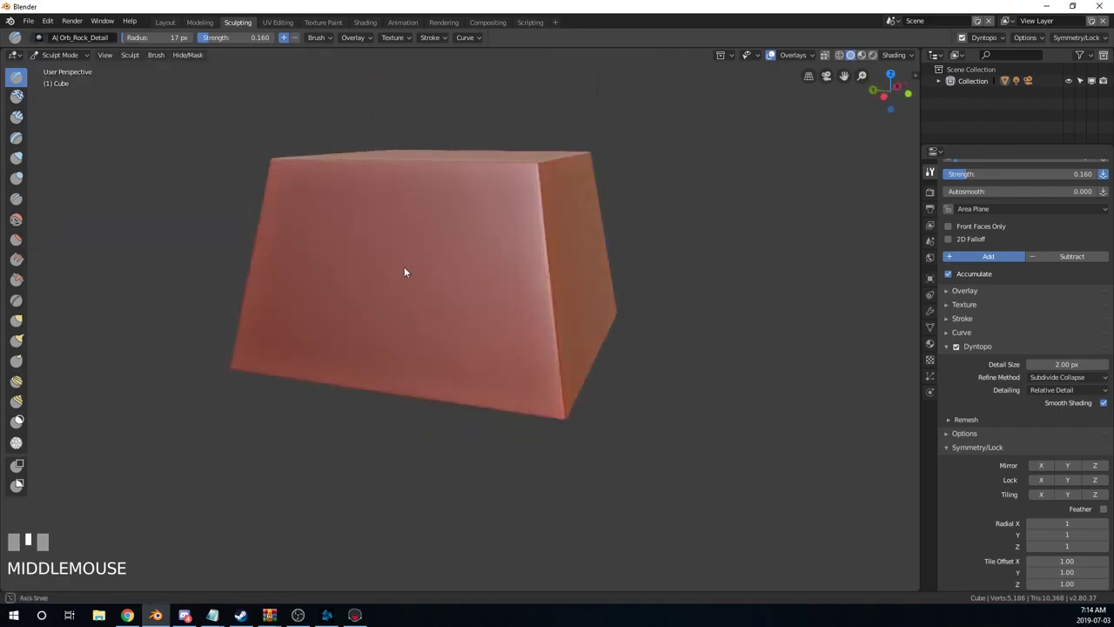
left_click_drag(474, 298, 651, 267)
middle_click(652, 267)
left_click_drag(406, 275, 497, 352)
left_click_drag(497, 352, 482, 197)
left_click(483, 197)
middle_click(542, 253)
left_click(498, 215)
left_click_drag(627, 313, 449, 266)
left_click(448, 267)
middle_click(597, 325)
left_click(450, 257)
middle_click(410, 286)
left_click_drag(448, 224, 616, 233)
middle_click(616, 233)
left_click(444, 260)
middle_click(626, 340)
left_click(507, 236)
middle_click(620, 316)
left_click(530, 239)
Wear down the remaining edges, corners and top surface with uneven rock-like detail all around the block.
middle_click(538, 329)
left_click_drag(489, 326, 548, 327)
middle_click(548, 327)
left_click_drag(453, 287, 575, 311)
middle_click(575, 311)
left_click_drag(477, 280, 474, 242)
middle_click(473, 242)
left_click_drag(461, 242, 560, 351)
middle_click(560, 351)
left_click_drag(477, 249, 365, 319)
middle_click(366, 319)
left_click_drag(455, 266, 573, 322)
left_click_drag(573, 322, 500, 286)
left_click_drag(499, 286, 428, 227)
middle_click(428, 227)
left_click(508, 256)
left_click_drag(573, 237, 558, 185)
Flatten the block's top surface and sides with the Flatten/Contrast brush, softening its edges.
left_click_drag(558, 185, 41, 39)
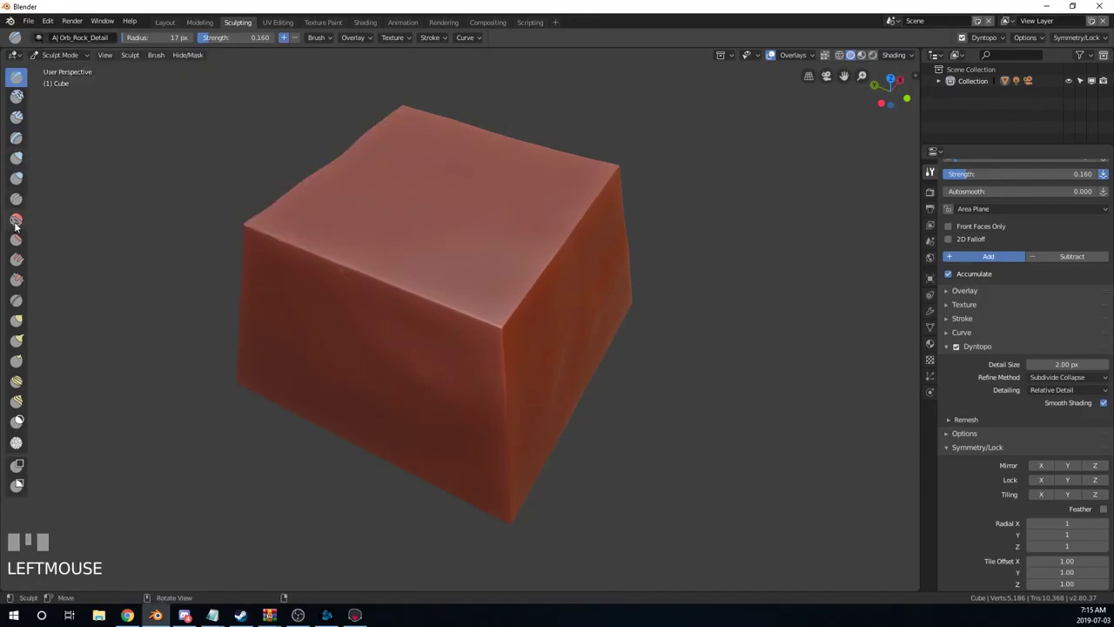
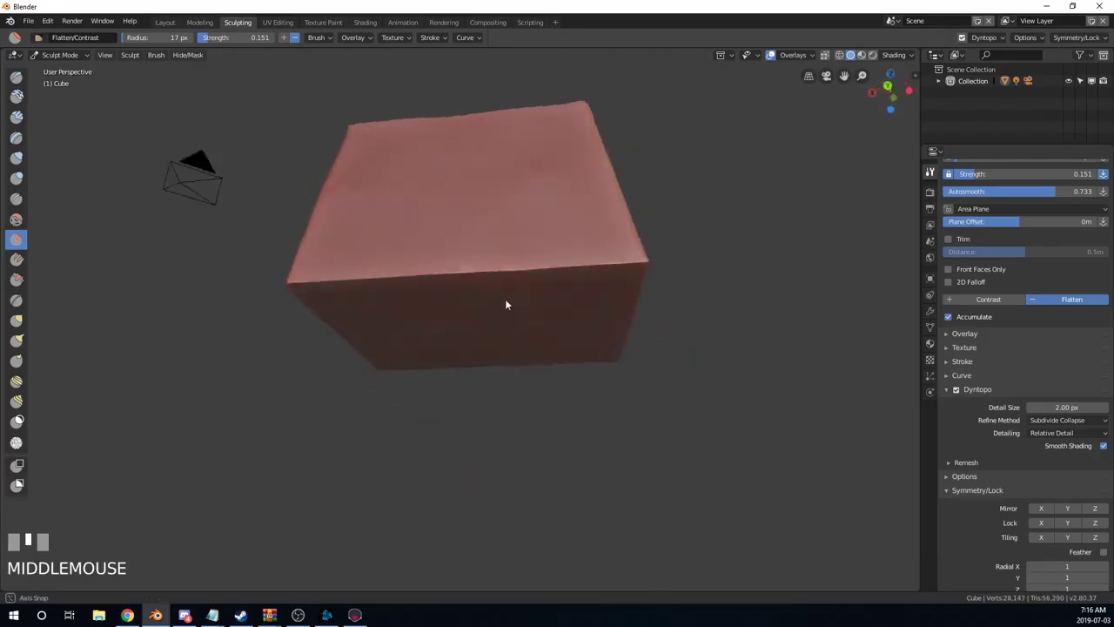
left_click_drag(338, 199, 616, 216)
left_click_drag(617, 216, 250, 239)
left_click_drag(250, 239, 421, 201)
left_click_drag(421, 201, 338, 338)
left_click(338, 339)
left_click_drag(509, 312, 285, 250)
left_click_drag(284, 250, 538, 258)
middle_click(538, 257)
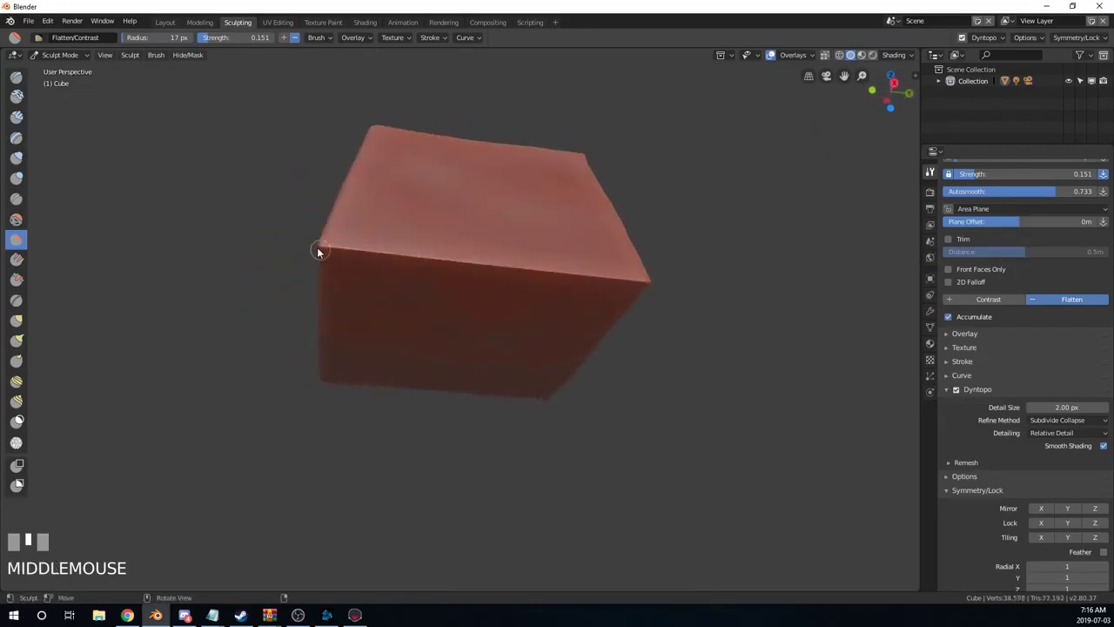
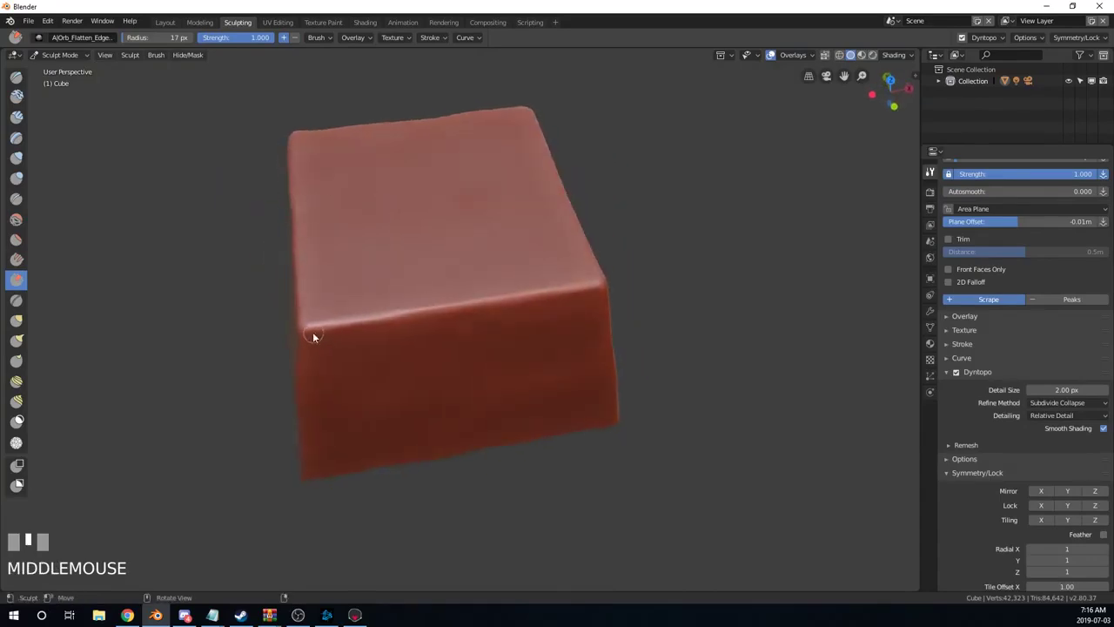
Scrape narrow flat bevels along the block's front top edge and top corner with the Flatten Edge brush at strength 1.0.
left_click_drag(309, 328, 310, 309)
left_click_drag(309, 310, 326, 270)
left_click_drag(325, 270, 371, 268)
left_click_drag(372, 268, 365, 252)
left_click_drag(365, 252, 348, 226)
left_click_drag(348, 227, 343, 252)
left_click_drag(343, 252, 515, 240)
left_click_drag(515, 240, 455, 192)
left_click_drag(455, 192, 329, 353)
left_click_drag(329, 352, 427, 146)
Scrape the rest of the top edge into a worn narrow facet up to the front corner.
left_click_drag(427, 145, 380, 379)
left_click_drag(380, 379, 412, 164)
left_click_drag(413, 164, 301, 358)
left_click_drag(301, 359, 450, 189)
left_click_drag(450, 189, 270, 358)
left_click_drag(270, 359, 479, 202)
left_click_drag(479, 201, 292, 326)
left_click_drag(293, 326, 383, 221)
left_click_drag(383, 221, 634, 326)
left_click_drag(633, 326, 360, 378)
Undo the last stroke and scrape a worn bevel down the block's vertical front corner edge.
key("ctrl+z")
scroll("up", 3)
left_click_drag(361, 379, 414, 379)
left_click_drag(414, 378, 397, 269)
left_click_drag(396, 270, 437, 289)
left_click_drag(437, 289, 505, 157)
left_click_drag(505, 157, 565, 230)
left_click_drag(565, 229, 398, 270)
left_click_drag(398, 269, 458, 240)
middle_click(458, 240)
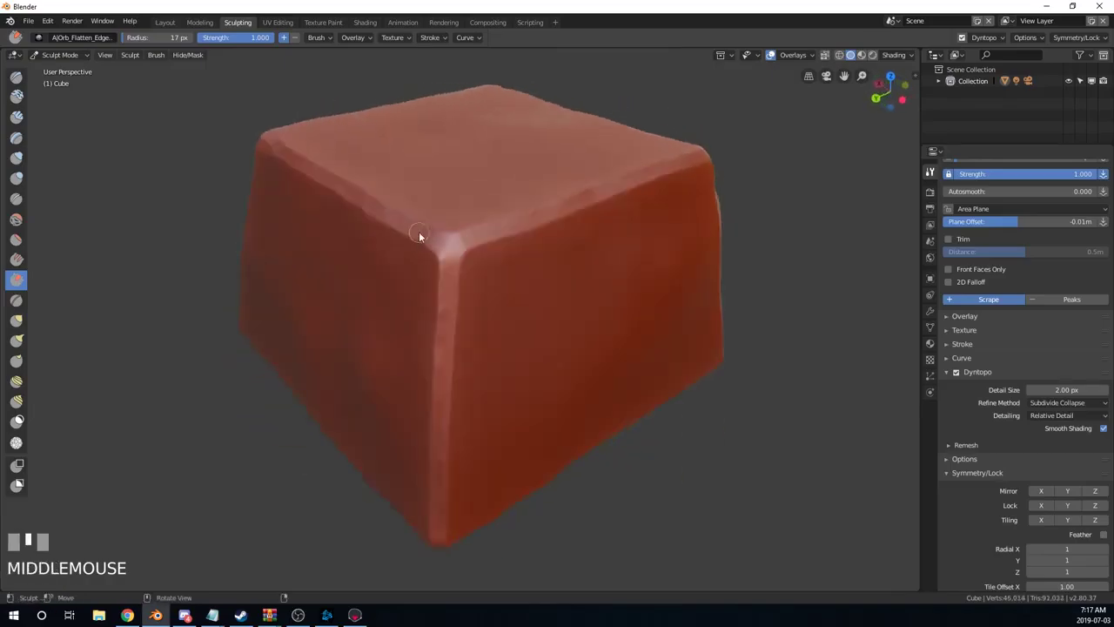
Scrape a flat bevel down another vertical corner edge of the block.
left_click_drag(428, 249, 461, 257)
left_click_drag(461, 258, 332, 278)
left_click_drag(333, 278, 345, 250)
left_click_drag(345, 250, 380, 432)
left_click_drag(380, 431, 388, 399)
left_click_drag(388, 399, 459, 172)
left_click_drag(460, 172, 509, 210)
middle_click(510, 210)
With the Scrape brush radius at 23 px, chip small broken facets along the top edge and top corner.
left_click(395, 275)
middle_click(405, 247)
left_click(420, 278)
scroll("down", 3)
left_click_drag(418, 335, 427, 430)
left_click_drag(426, 430, 483, 390)
left_click_drag(483, 391, 455, 254)
left_click_drag(455, 253, 429, 305)
left_click_drag(429, 304, 416, 221)
left_click_drag(416, 220, 451, 228)
left_click_drag(451, 228, 537, 279)
Chip small facets into the block's front edge and down its vertical front corner.
scroll("down", 3)
scroll("up", 3)
left_click_drag(536, 279, 620, 243)
left_click_drag(620, 243, 505, 180)
left_click_drag(505, 179, 564, 238)
scroll("down", 3)
left_click_drag(564, 238, 490, 314)
left_click_drag(490, 314, 597, 312)
left_click_drag(597, 313, 532, 257)
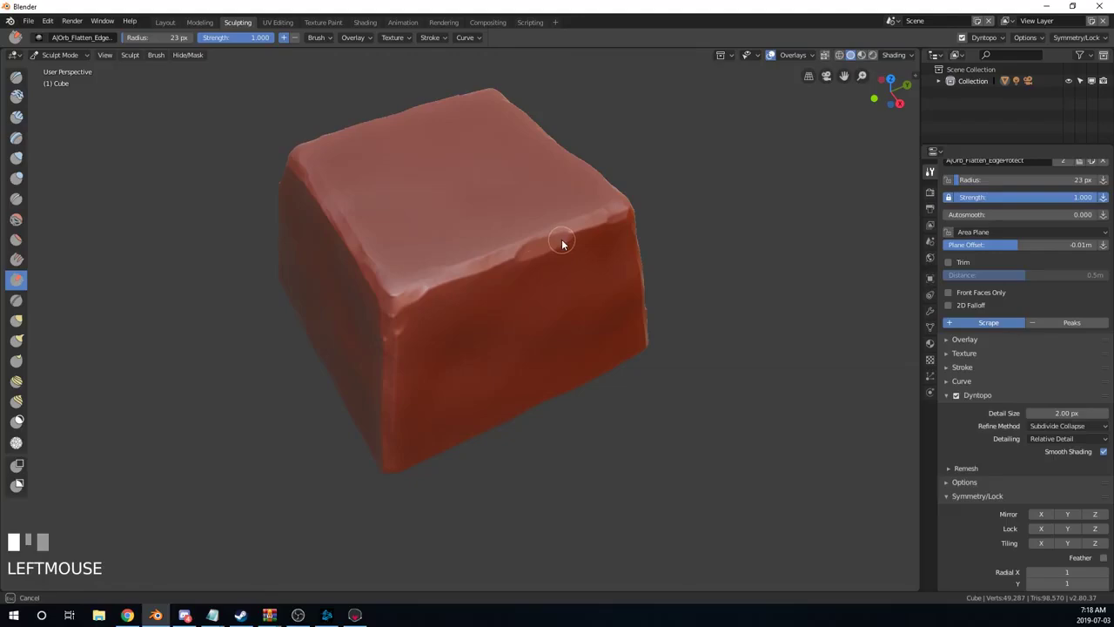
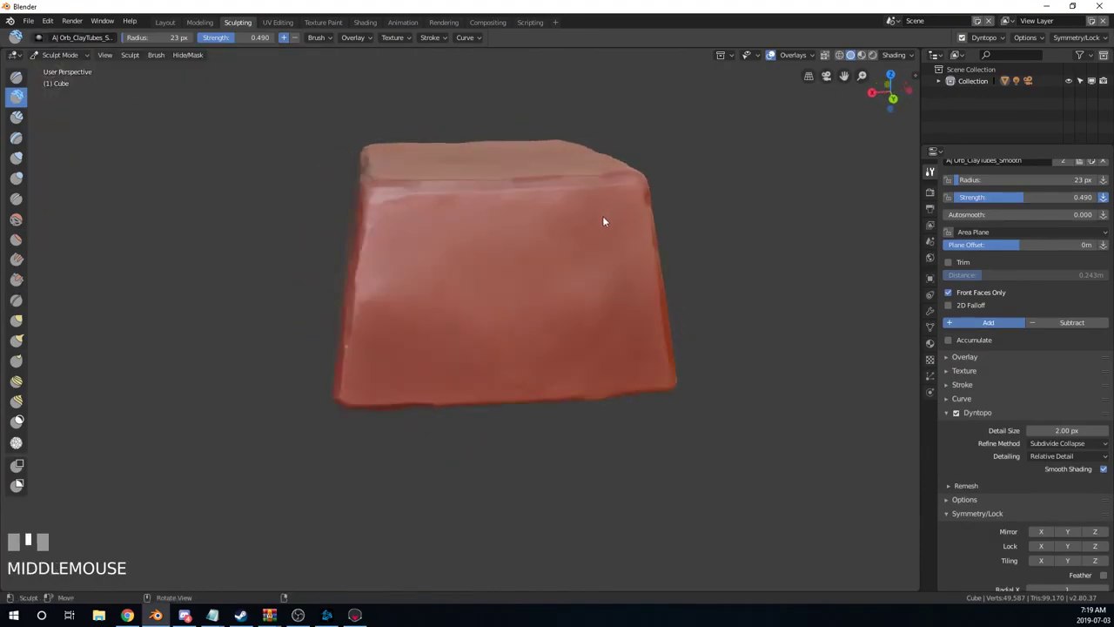
Smooth the block's side with the Orb ClayTubes Smooth brush and carve a dent and chip near its side edge.
scroll("up", 3)
scroll("up", 3)
left_click_drag(710, 157, 556, 198)
left_click_drag(555, 197, 592, 331)
scroll("down", 3)
scroll("up", 3)
scroll("up", 3)
left_click_drag(593, 330, 493, 290)
left_click_drag(493, 290, 281, 256)
left_click_drag(281, 256, 292, 318)
left_click_drag(291, 318, 334, 291)
Carve small dents into the bottom corners and a chip into the vertical edge, undoing one stray stroke.
scroll("up", 3)
left_click_drag(335, 290, 332, 383)
left_click_drag(332, 382, 419, 158)
scroll("down", 3)
scroll("up", 3)
scroll("up", 3)
left_click_drag(419, 158, 324, 206)
left_click_drag(324, 206, 582, 260)
key("ctrl+z")
left_click_drag(581, 261, 476, 275)
left_click_drag(476, 276, 411, 211)
scroll("up", 3)
scroll("down", 3)
Soften the block's top rim, right vertical edge and front corner with the Smooth brush.
left_click(411, 212)
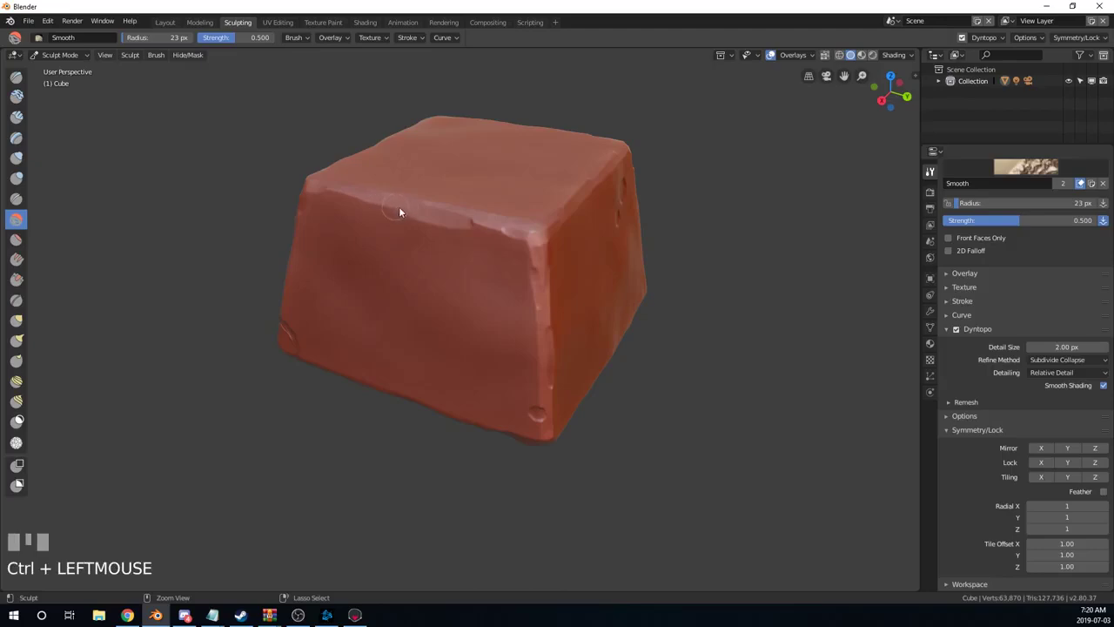
left_click_drag(480, 223, 559, 226)
left_click_drag(559, 225, 442, 285)
left_click_drag(442, 285, 601, 224)
left_click_drag(601, 224, 474, 219)
left_click_drag(475, 219, 580, 339)
left_click_drag(580, 339, 431, 280)
left_click_drag(431, 280, 417, 262)
left_click_drag(417, 262, 399, 265)
left_click_drag(398, 264, 446, 263)
Smooth the front vertical edge and adjacent top rim from a turned view, then check the result.
middle_click(445, 263)
left_click_drag(500, 278, 400, 224)
left_click_drag(400, 224, 472, 213)
left_click_drag(472, 213, 428, 229)
middle_click(428, 230)
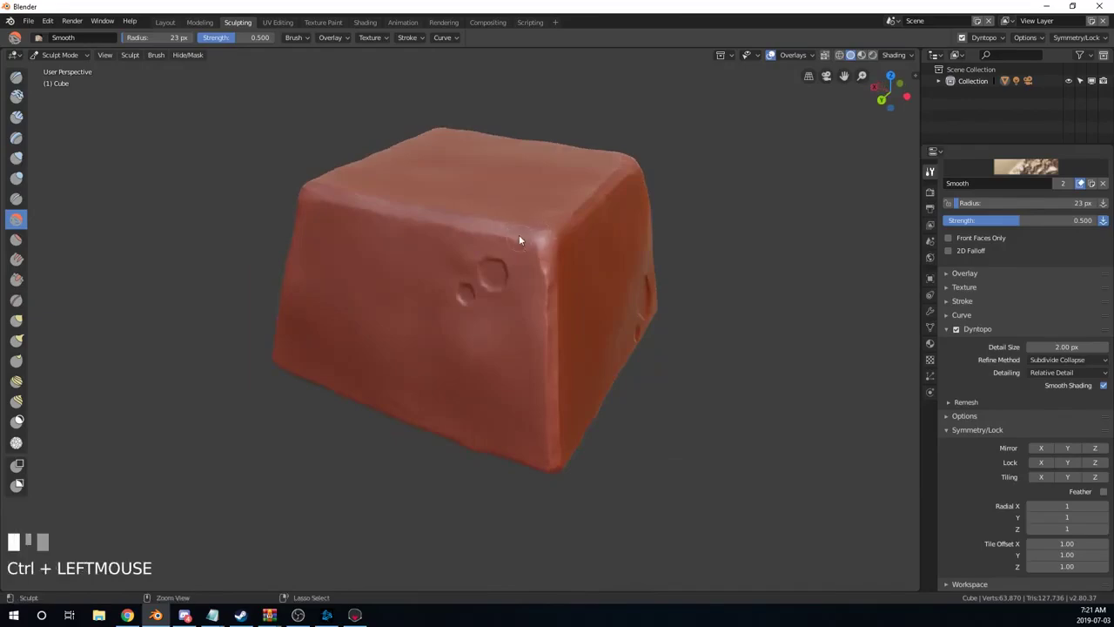
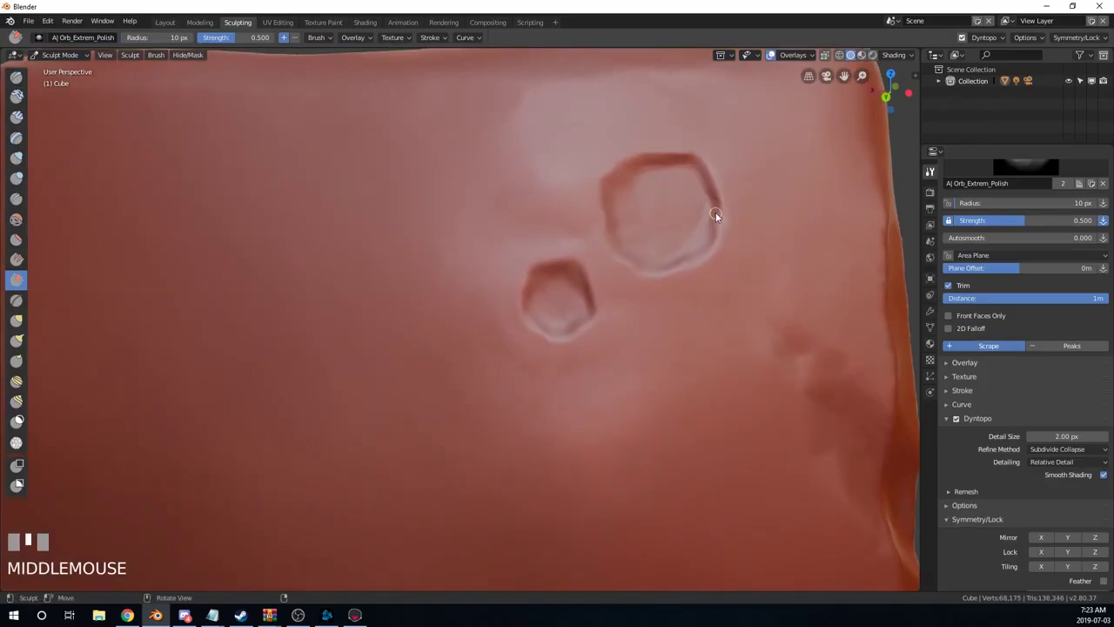
Polish the rims and flatten the interiors of the larger and smaller hexagonal dents.
left_click_drag(724, 201, 520, 268)
left_click_drag(520, 268, 284, 128)
left_click_drag(284, 128, 609, 171)
left_click_drag(608, 170, 392, 216)
Sharpen the larger dent's polished edge and polish the face around the smaller dent.
scroll("down", 3)
scroll("up", 3)
left_click_drag(392, 216, 499, 363)
left_click_drag(500, 363, 638, 203)
left_click_drag(638, 203, 539, 353)
left_click_drag(539, 353, 329, 359)
left_click_drag(329, 360, 525, 179)
scroll("up", 3)
scroll("down", 3)
left_click_drag(524, 179, 447, 299)
scroll("up", 3)
left_click_drag(447, 300, 563, 404)
scroll("up", 3)
scroll("down", 3)
left_click_drag(563, 404, 498, 168)
scroll("up", 3)
left_click_drag(498, 168, 548, 245)
scroll("up", 3)
scroll("down", 3)
left_click_drag(548, 245, 388, 221)
scroll("down", 3)
scroll("up", 3)
left_click_drag(387, 222, 462, 245)
middle_click(461, 245)
left_click_drag(365, 243, 393, 200)
left_click_drag(393, 200, 460, 105)
left_click_drag(459, 106, 564, 306)
Polish the top-corner chip, front-edge notch and right-face dent at 14 px radius.
scroll("up", 3)
scroll("down", 3)
left_click_drag(564, 306, 392, 288)
scroll("up", 3)
left_click_drag(392, 288, 444, 283)
left_click_drag(444, 283, 479, 159)
left_click_drag(479, 160, 372, 215)
Polish the remaining rough spot and flatten the lower chipped edge, then view the whole block.
scroll("up", 3)
scroll("down", 3)
left_click_drag(373, 215, 465, 288)
left_click_drag(451, 227, 499, 298)
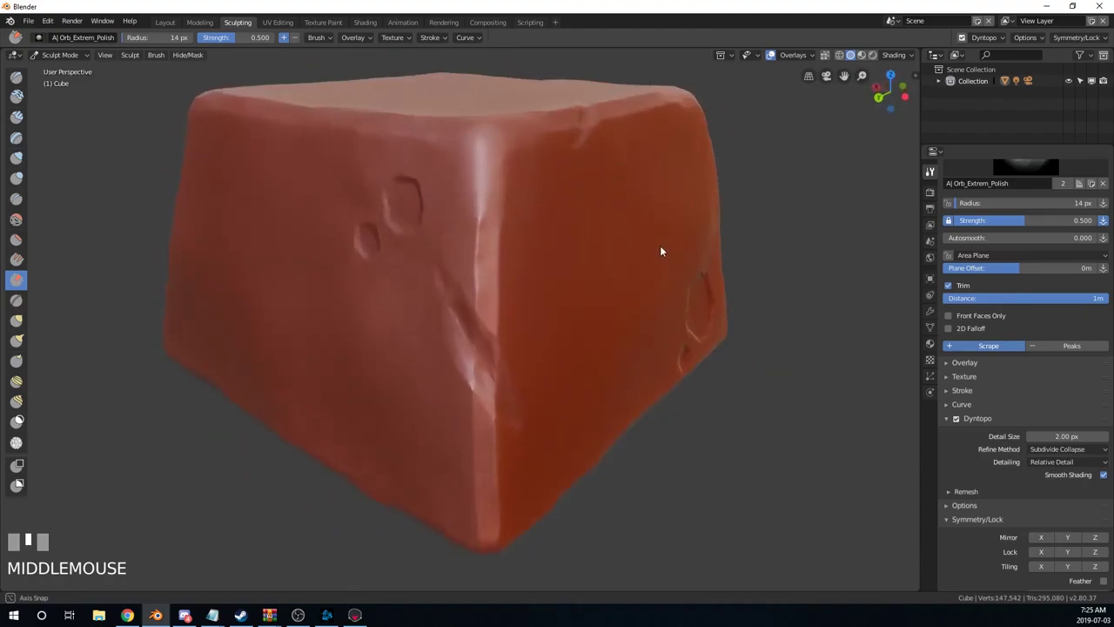
scroll("up", 3)
scroll("down", 3)
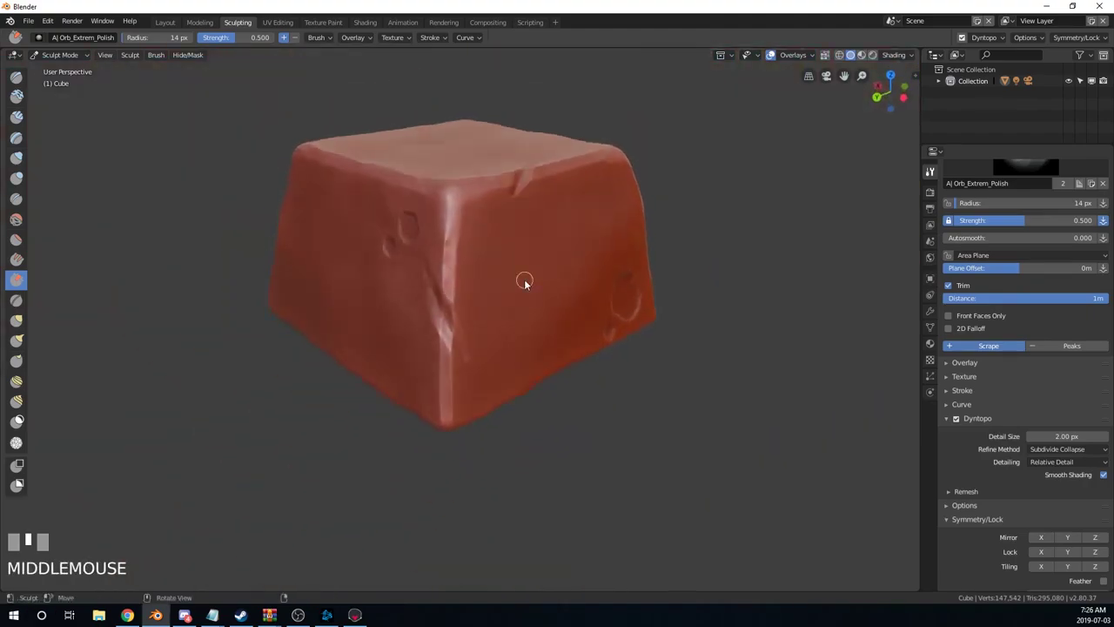